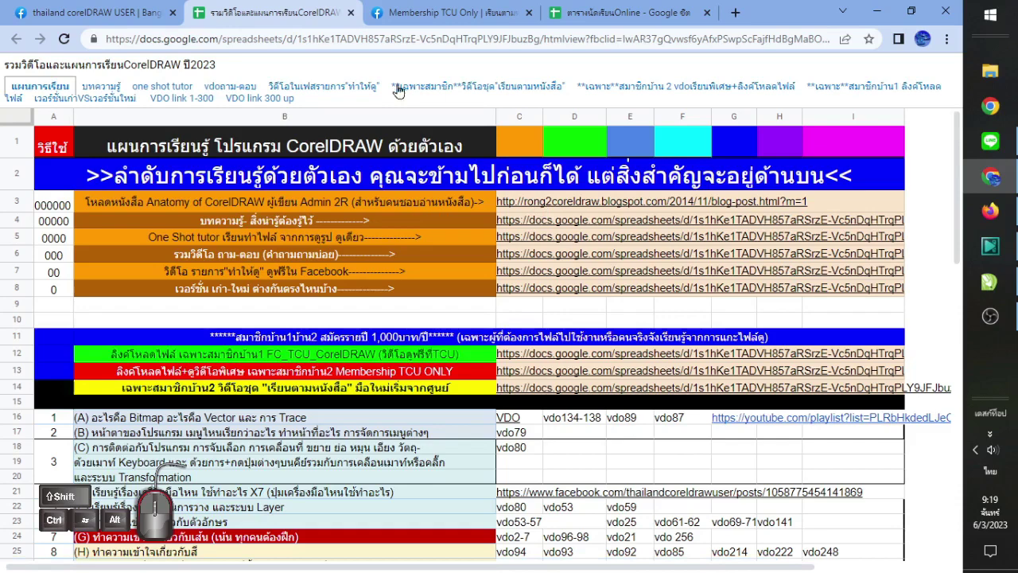
# Browse the Facebook page post that shares the CorelDRAW learning plan, then return to its main view
pyautogui.click(129, 13)
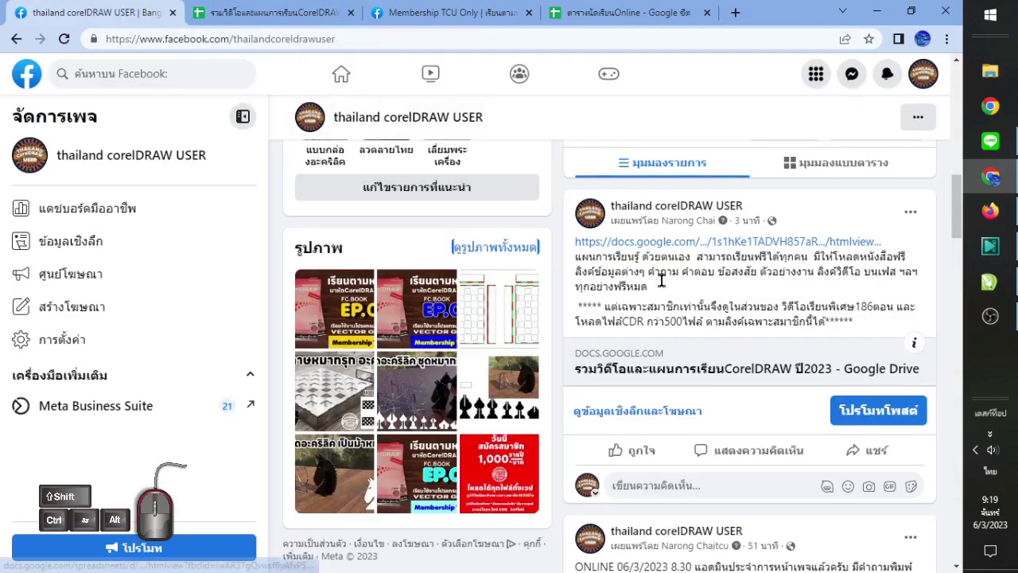
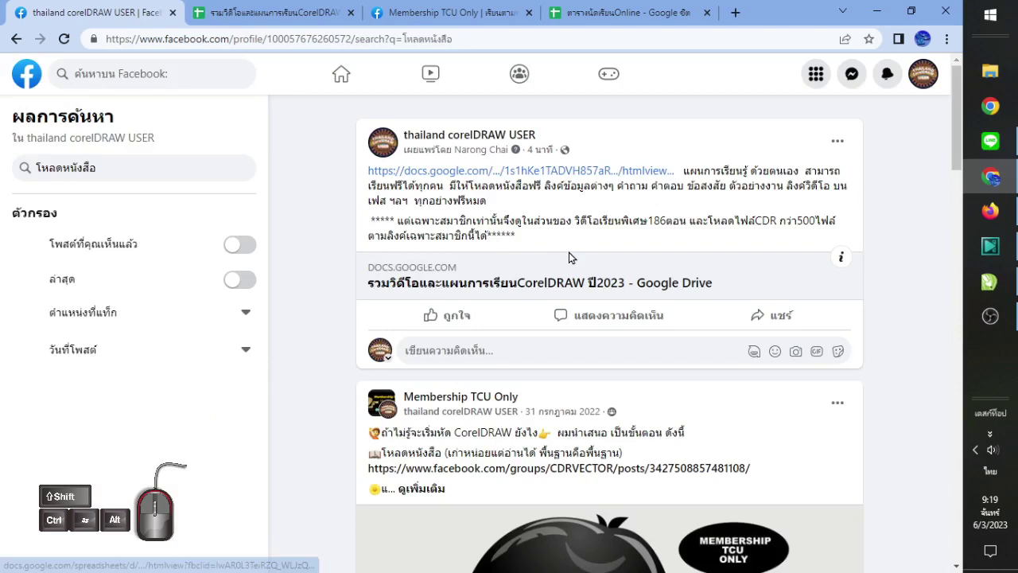
pyautogui.scroll(-3)
pyautogui.scroll(3)
pyautogui.scroll(-3)
pyautogui.scroll(-3)
pyautogui.scroll(-3)
pyautogui.scroll(-3)
pyautogui.scroll(-3)
pyautogui.scroll(3)
pyautogui.scroll(-3)
pyautogui.scroll(-3)
pyautogui.scroll(-3)
pyautogui.scroll(-3)
pyautogui.scroll(-3)
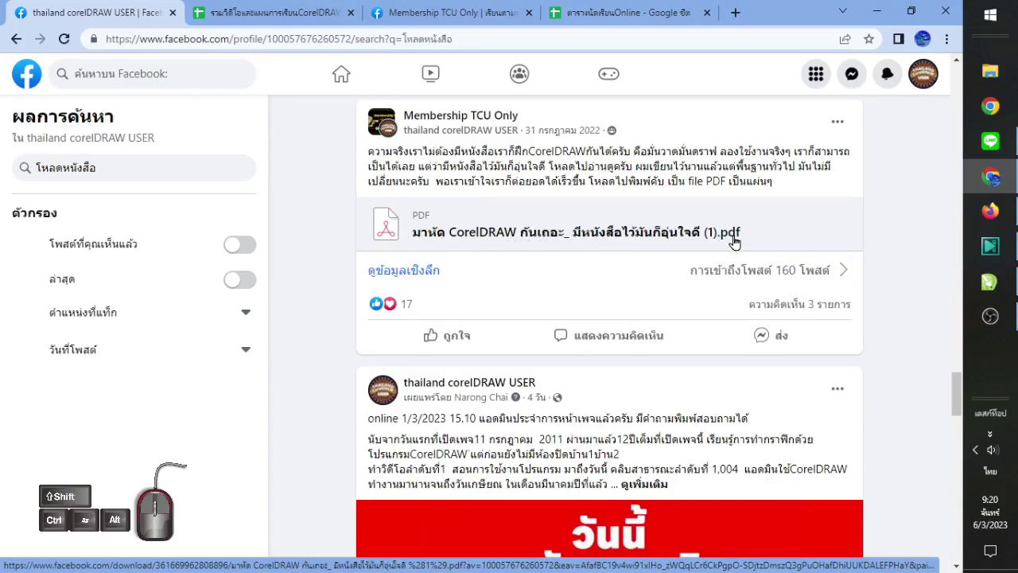
pyautogui.scroll(3)
pyautogui.scroll(3)
pyautogui.scroll(3)
pyautogui.scroll(3)
pyautogui.scroll(3)
pyautogui.click(12, 44)
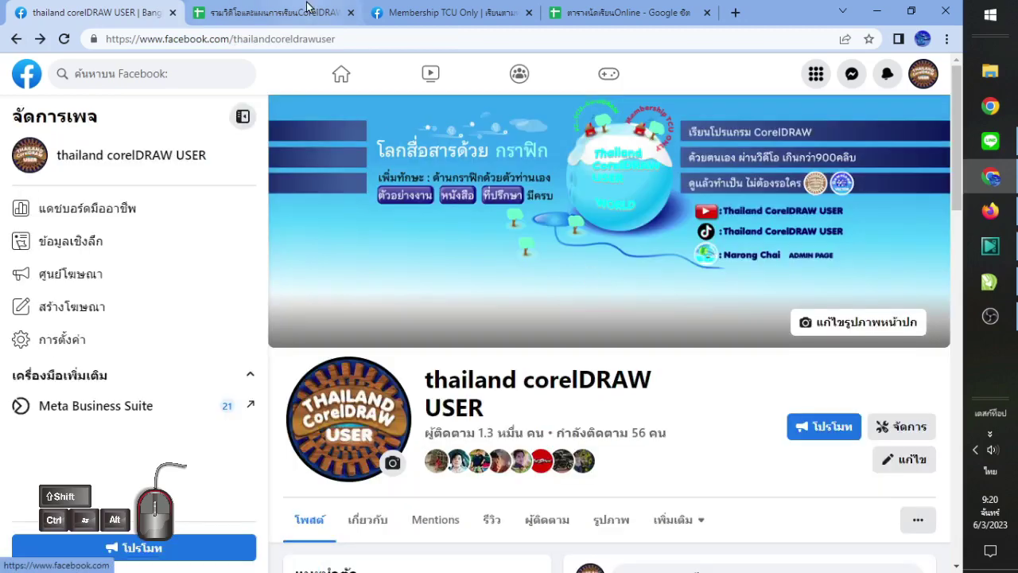
# Look over the แผนการเรียน sheet's numbered CorelDRAW topics with their video numbers and links
pyautogui.click(311, 6)
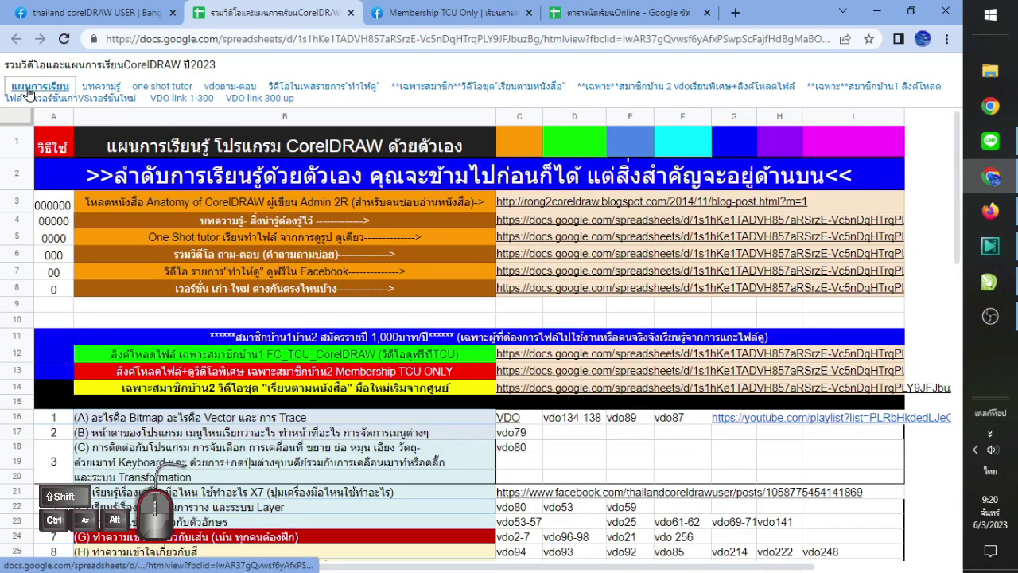
pyautogui.scroll(-3)
pyautogui.scroll(3)
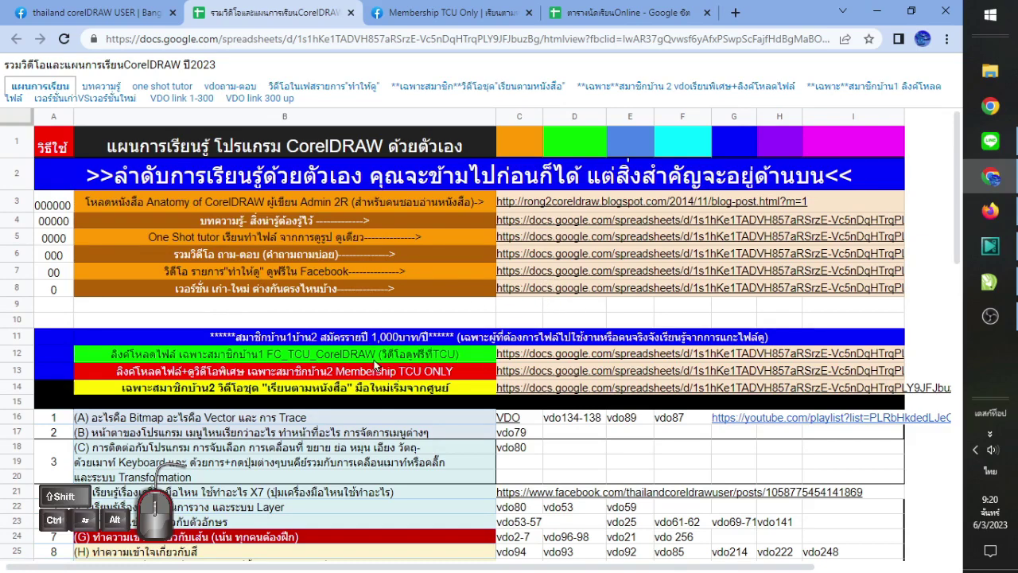
pyautogui.scroll(-3)
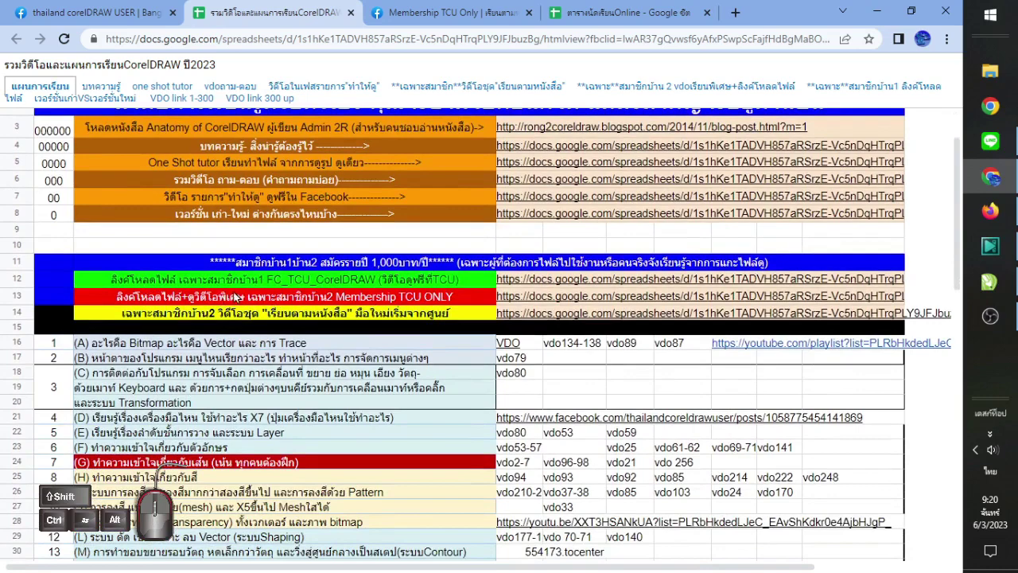
pyautogui.scroll(3)
pyautogui.scroll(-3)
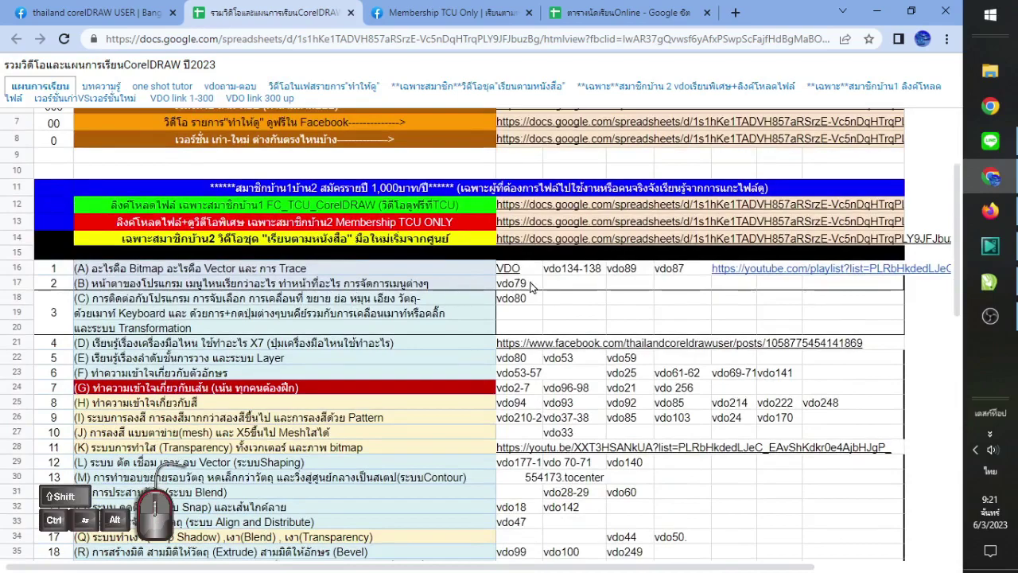
pyautogui.scroll(-3)
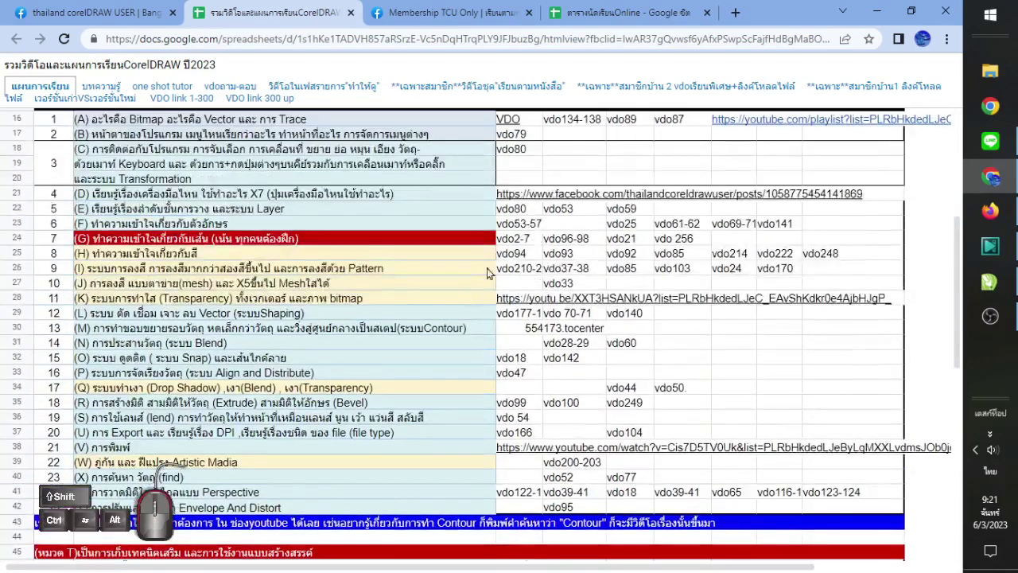
pyautogui.scroll(3)
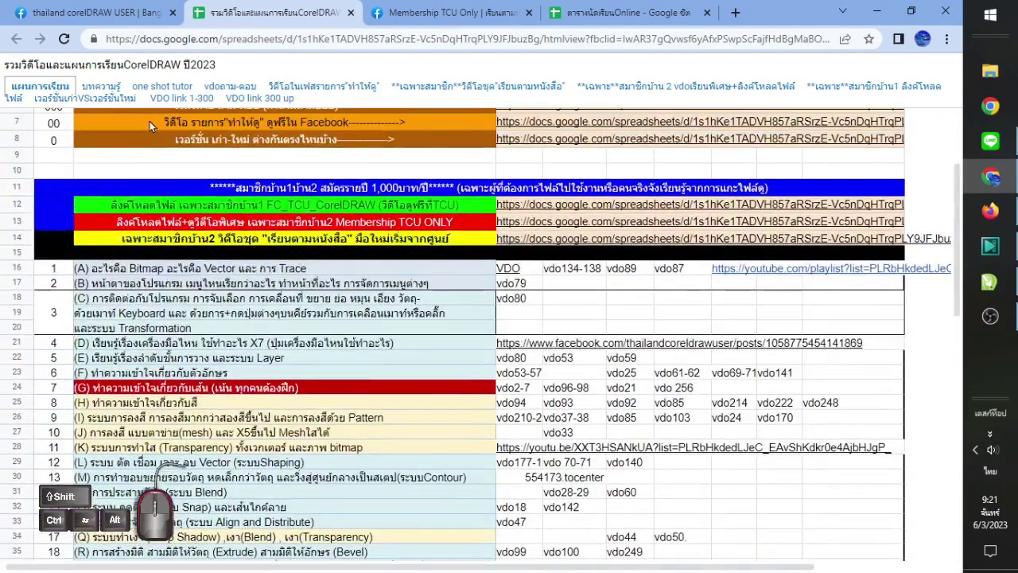
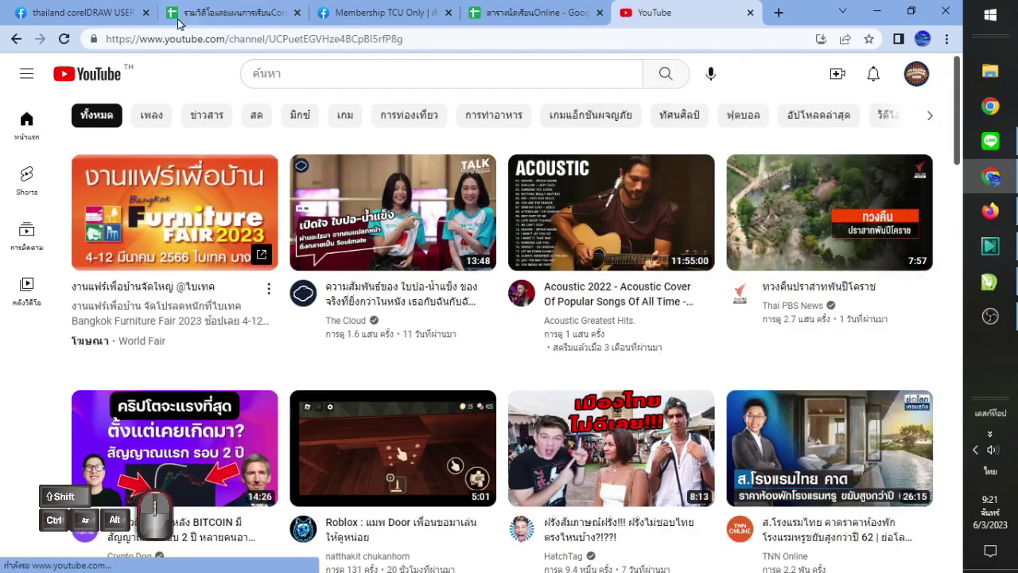
# Find video 84, the ribbon-drawing lesson, in section T of the plan to look up on the channel
pyautogui.click(102, 5)
pyautogui.click(234, 17)
pyautogui.scroll(-3)
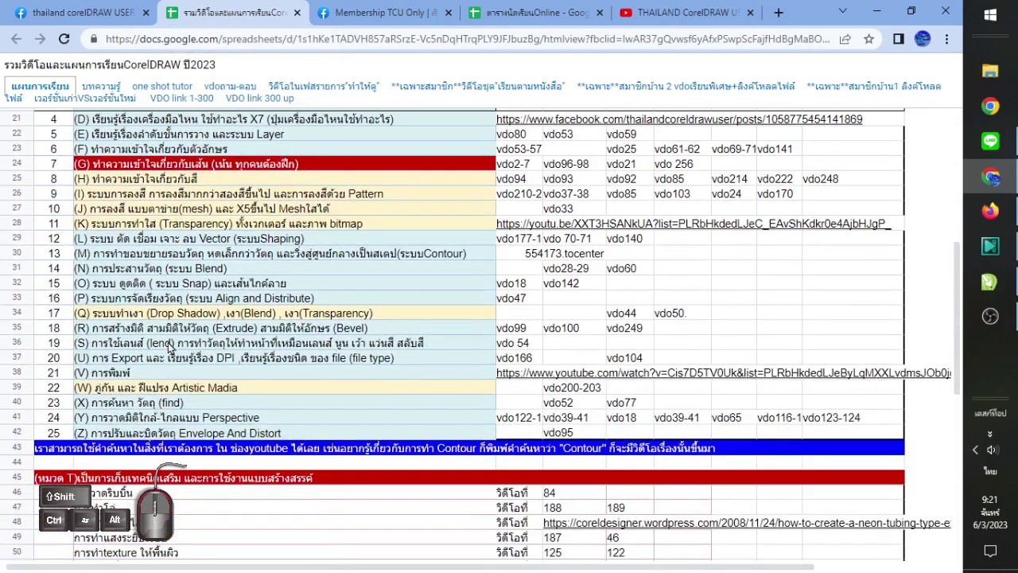
pyautogui.scroll(-3)
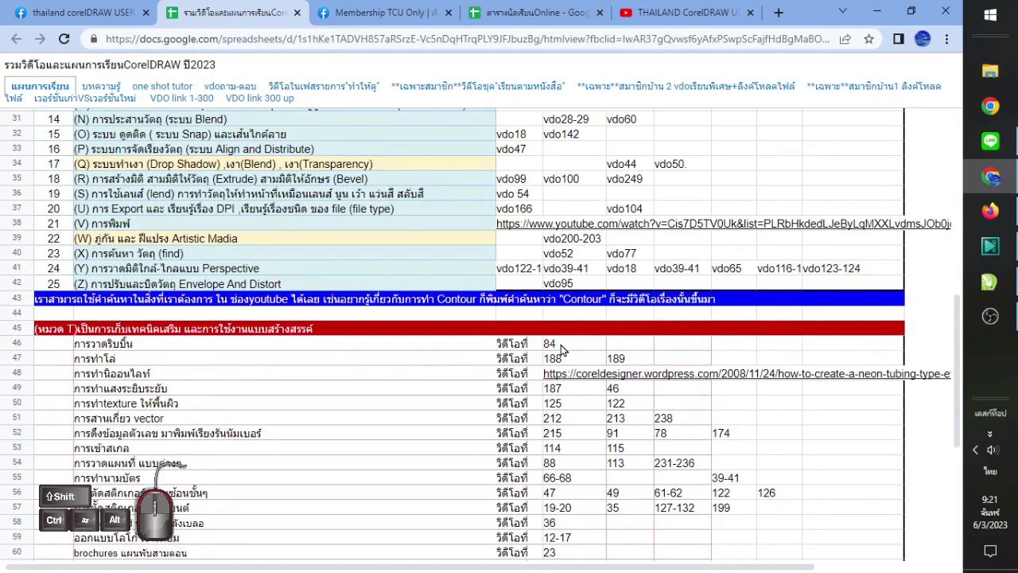
pyautogui.click(565, 351)
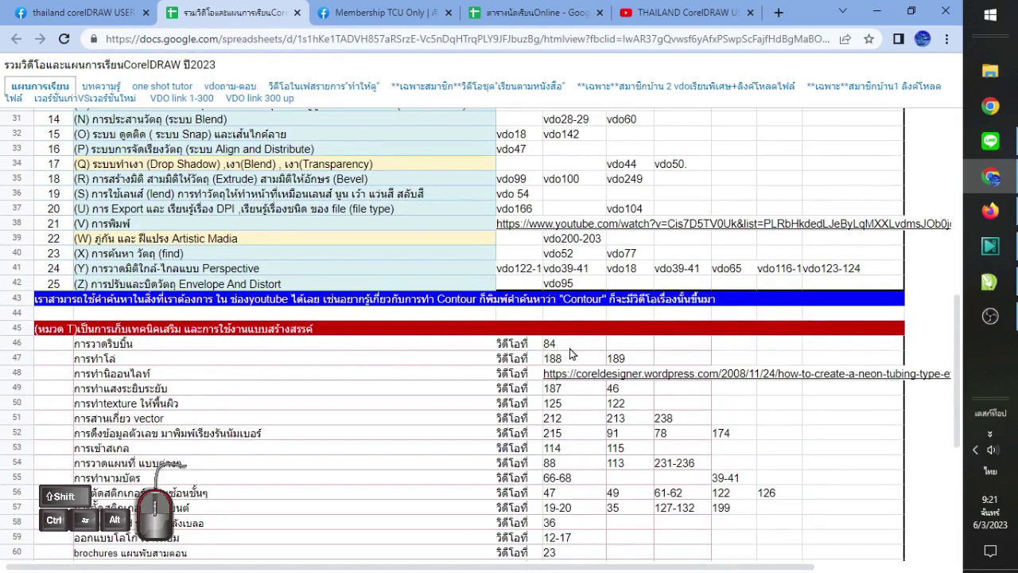
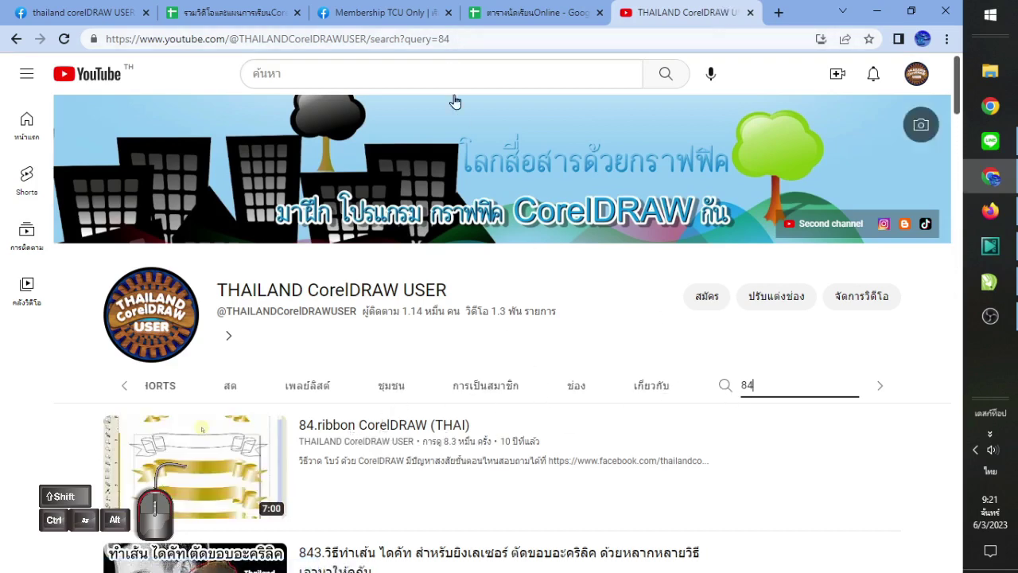
# Check the online class schedule sheet and the Membership TCU Only group post, then return to the plan
pyautogui.click(518, 5)
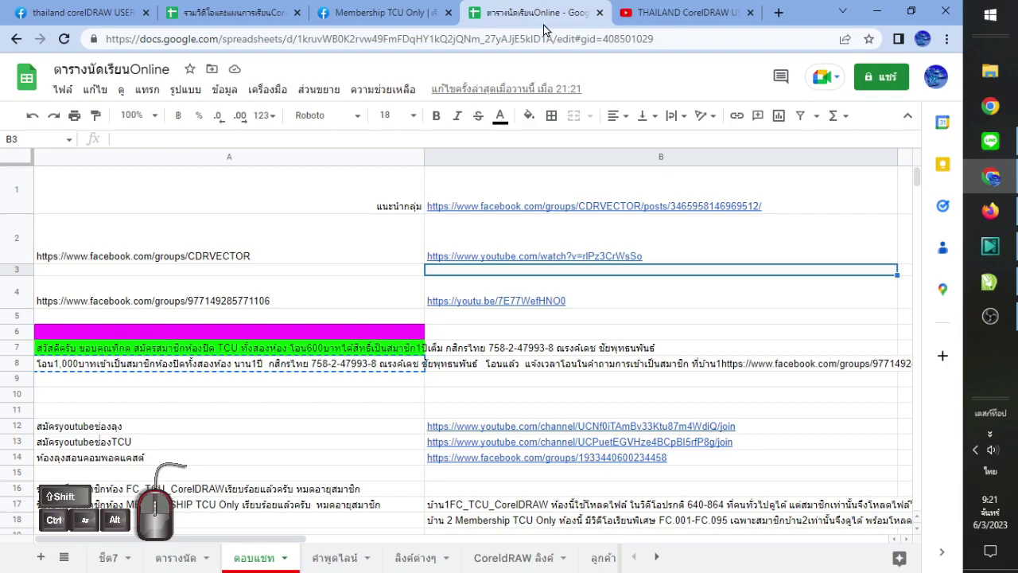
pyautogui.click(390, 12)
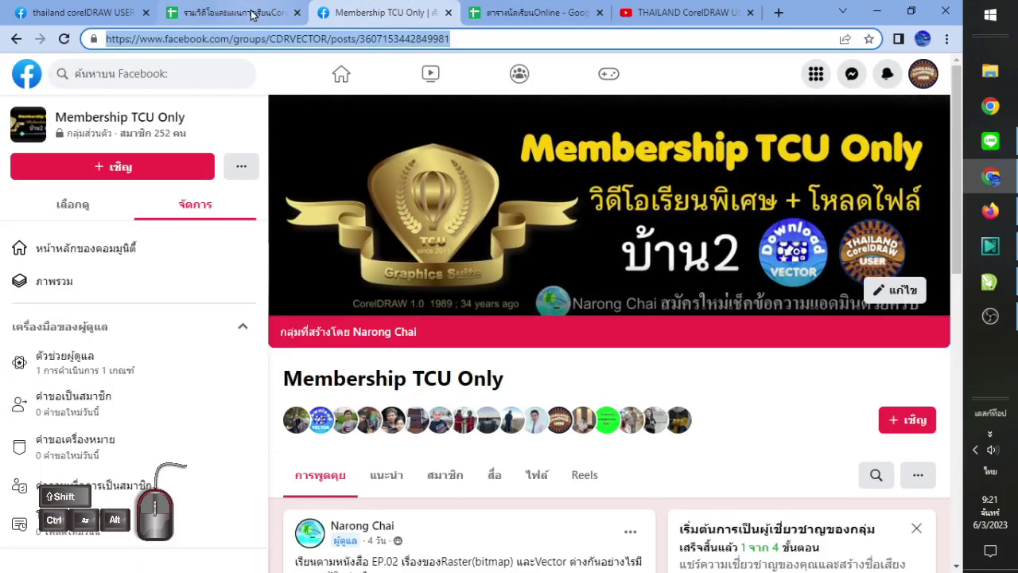
pyautogui.click(258, 13)
# Scroll back through the numbered topics and extra-techniques list to the top sections of the plan
pyautogui.scroll(-3)
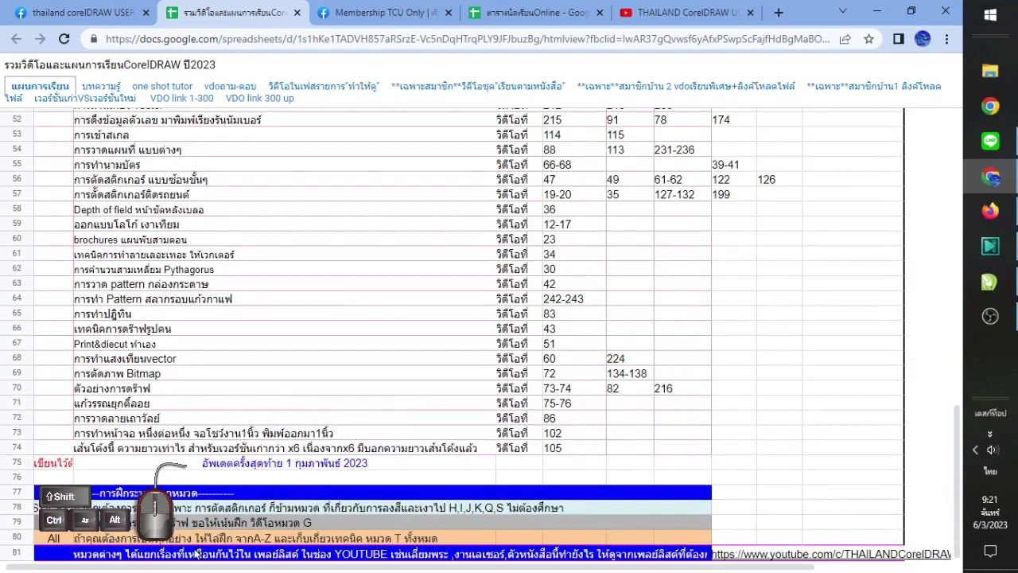
pyautogui.scroll(3)
pyautogui.scroll(-3)
pyautogui.scroll(3)
pyautogui.scroll(3)
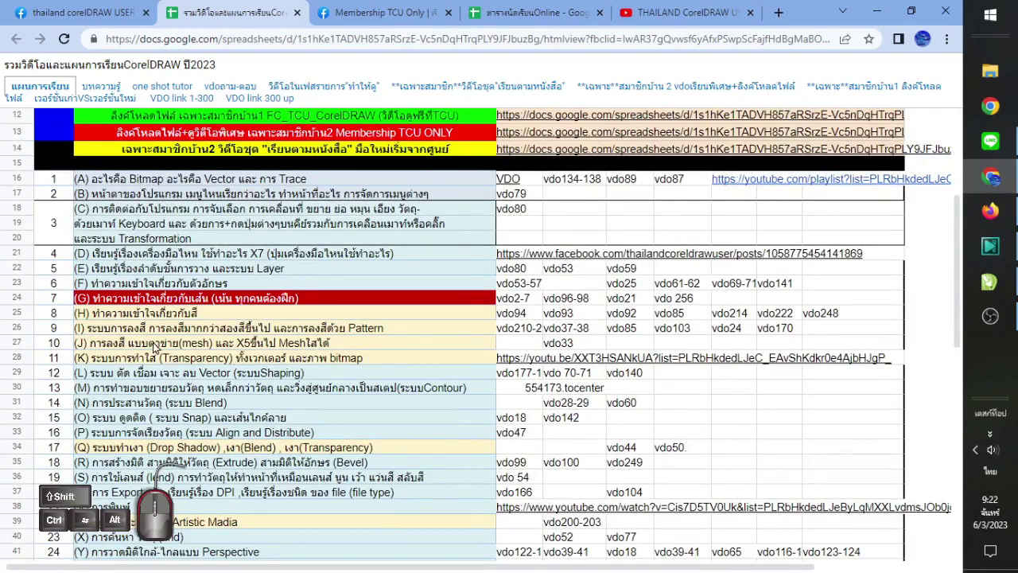
pyautogui.scroll(-3)
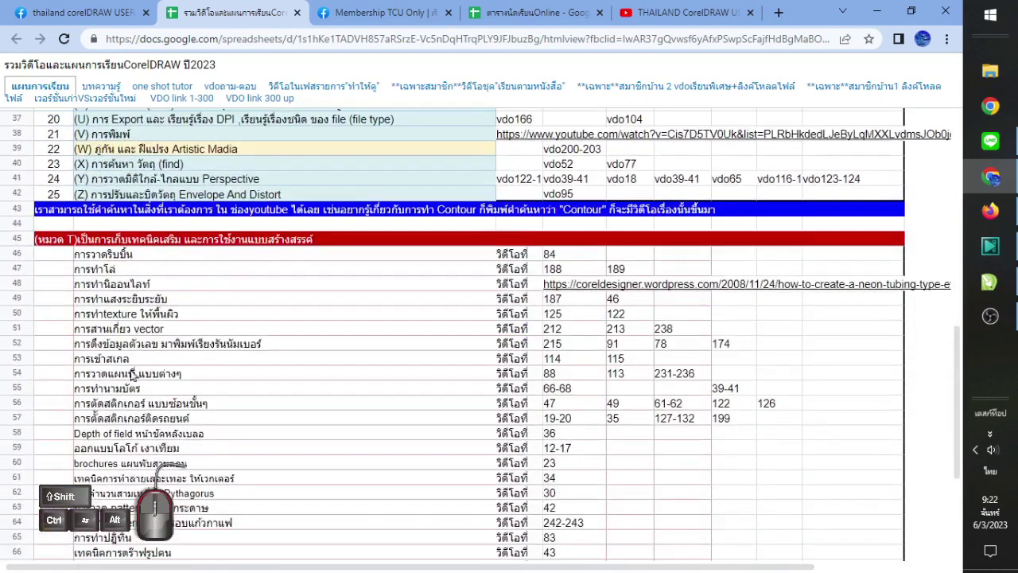
pyautogui.scroll(-3)
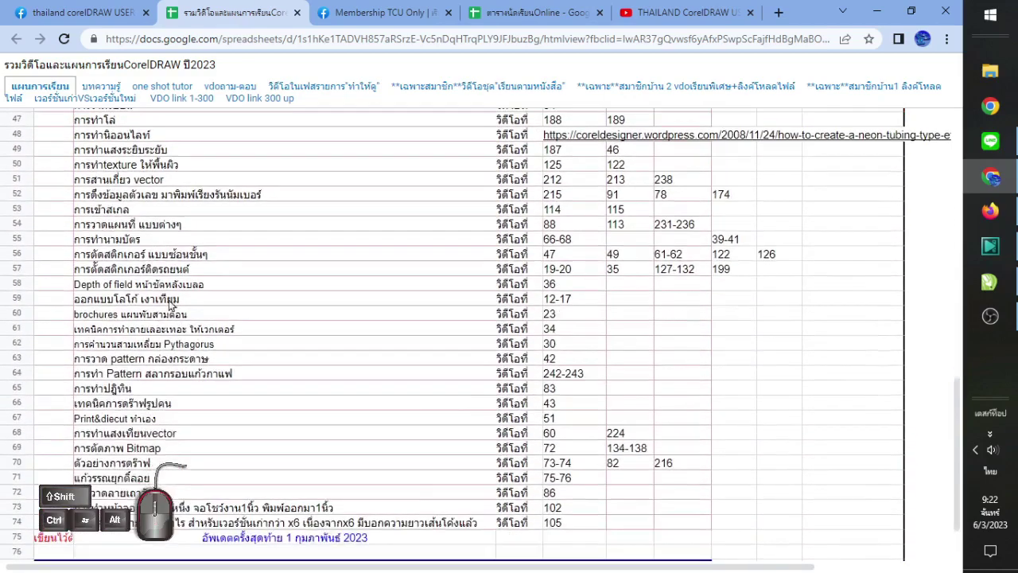
pyautogui.scroll(3)
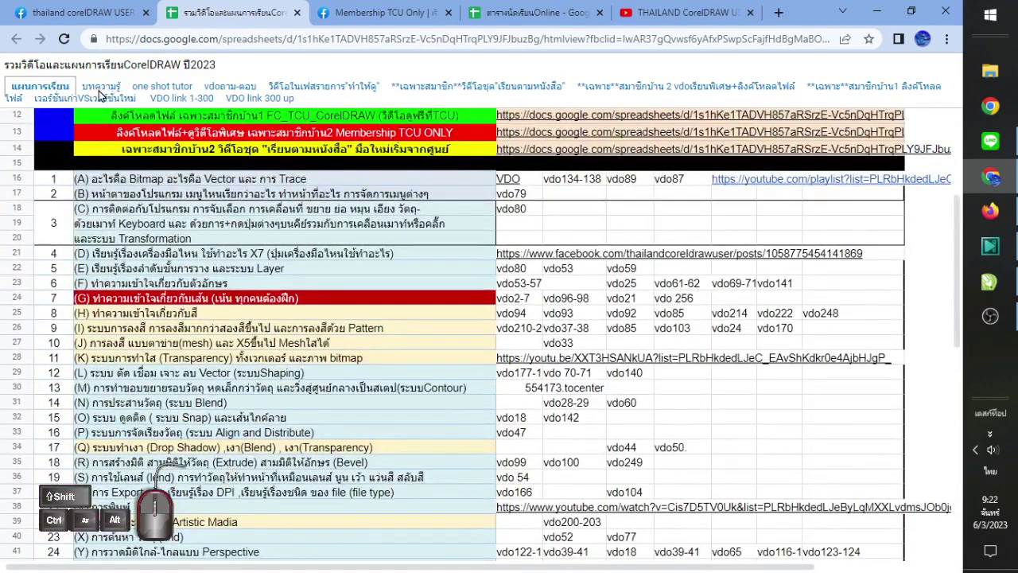
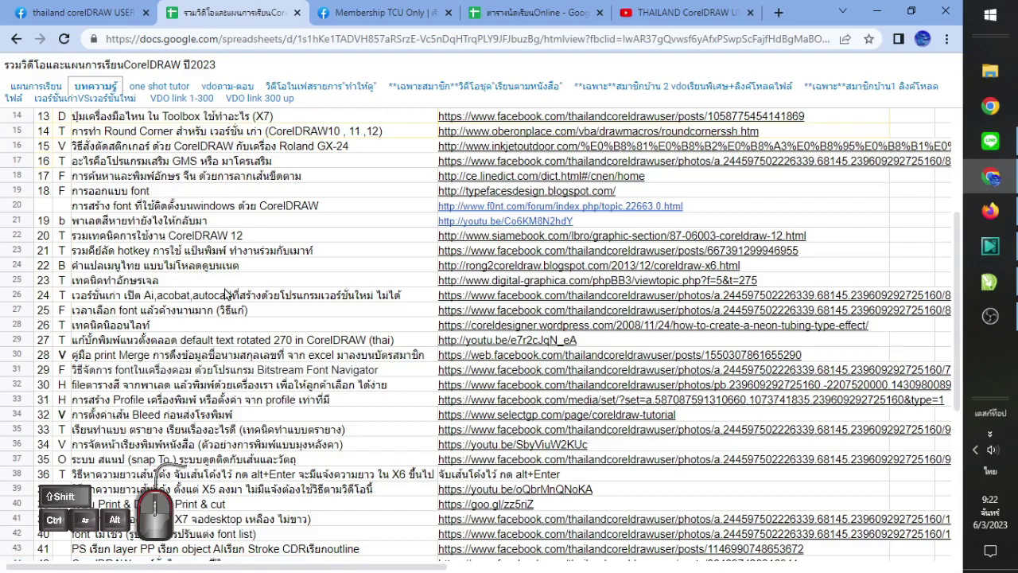
# Review the one shot tutor sheet and a linked Blend-shadow tutorial, then show the vdoถาม-ตอบ Q&A videos sheet
pyautogui.scroll(-3)
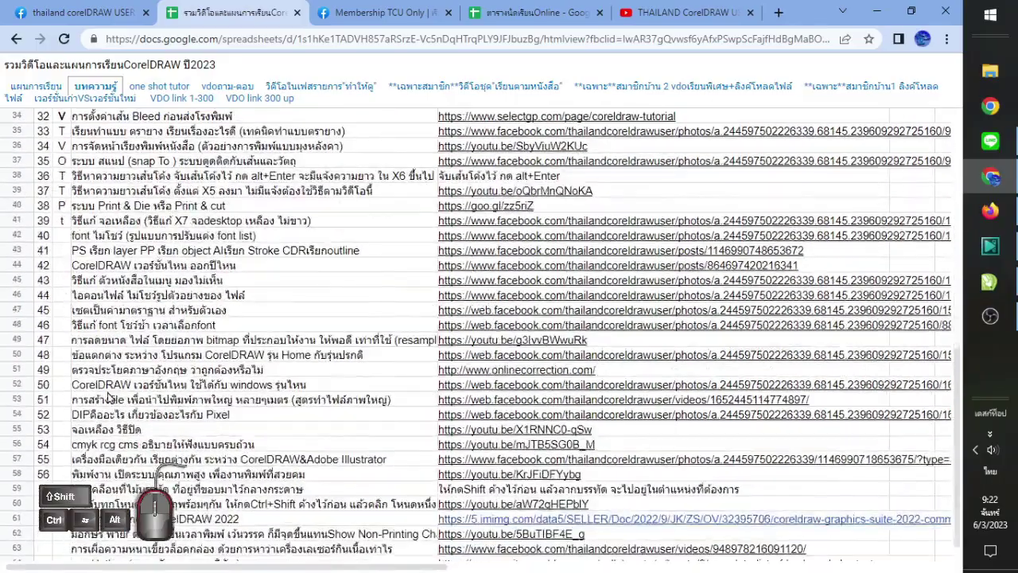
pyautogui.scroll(-3)
pyautogui.scroll(3)
pyautogui.scroll(-3)
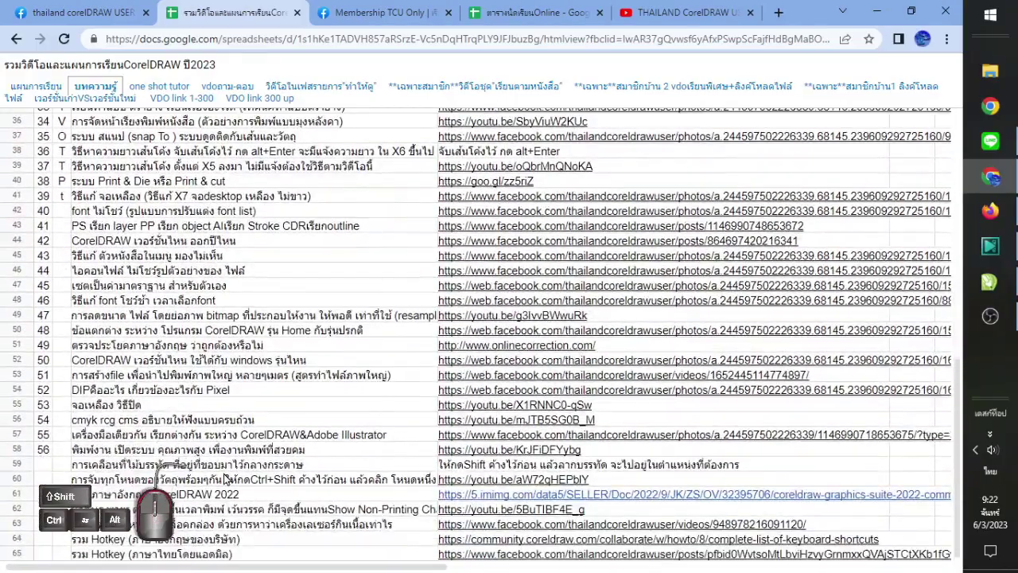
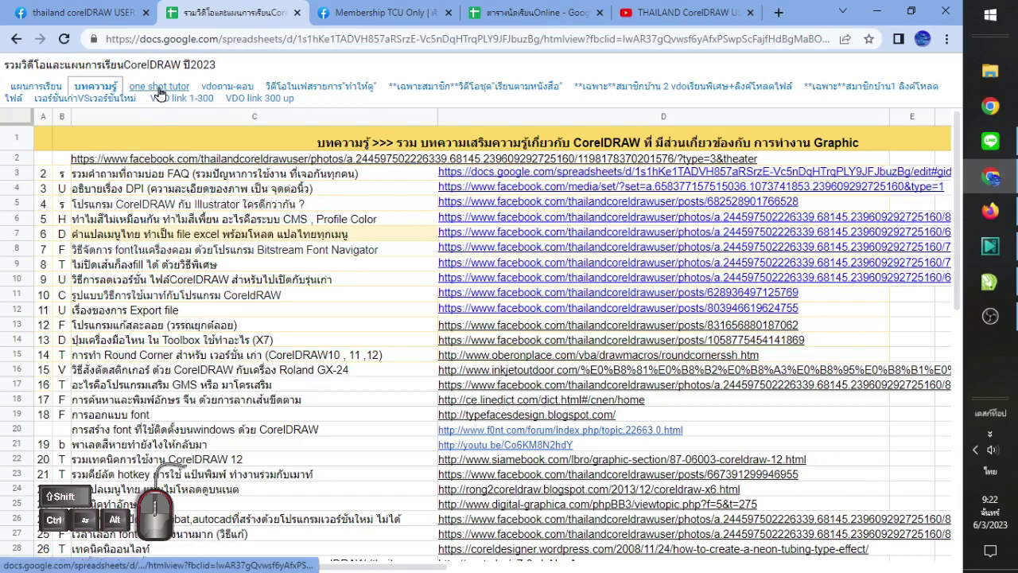
pyautogui.click(162, 97)
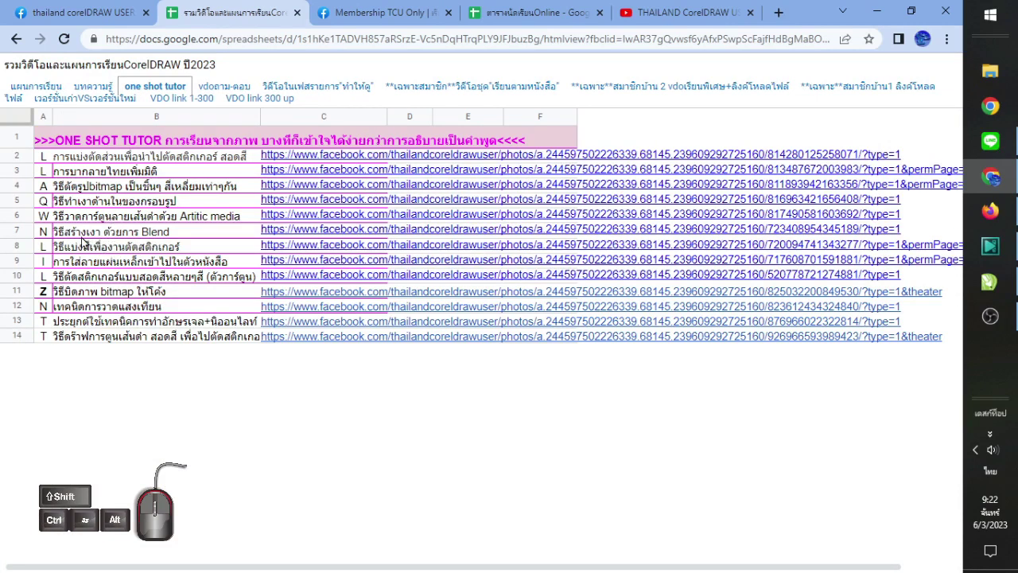
pyautogui.click(285, 242)
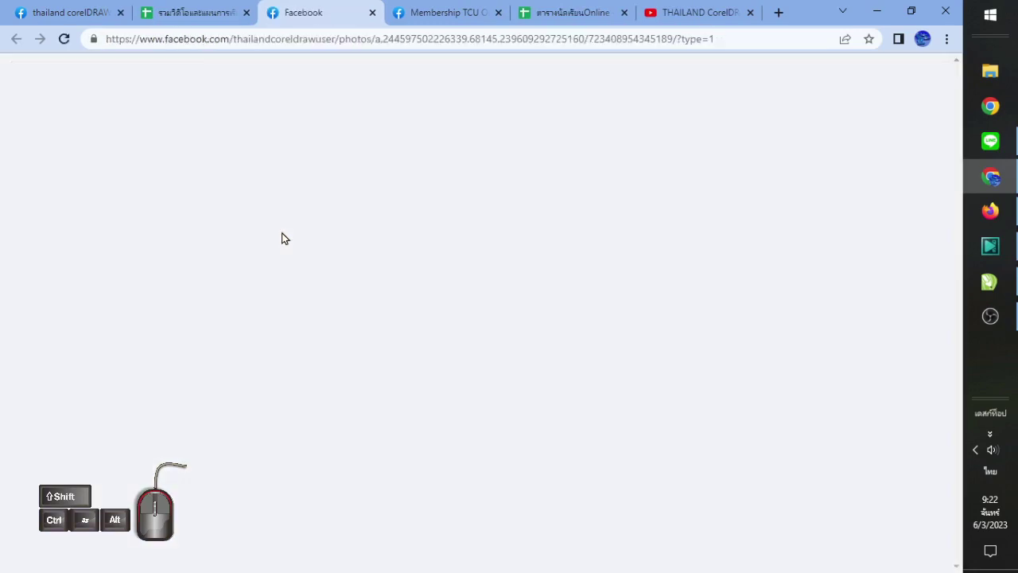
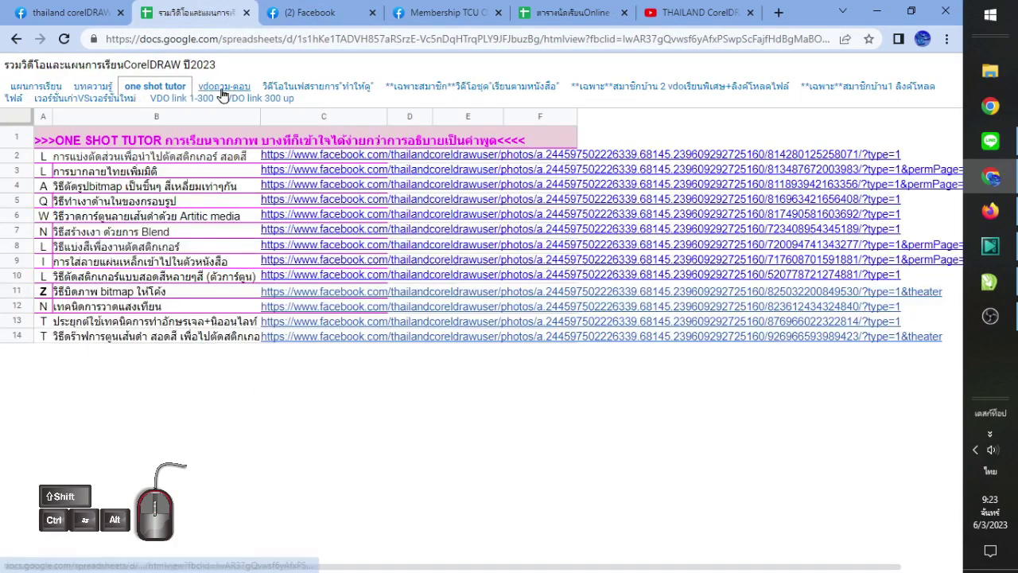
pyautogui.click(225, 99)
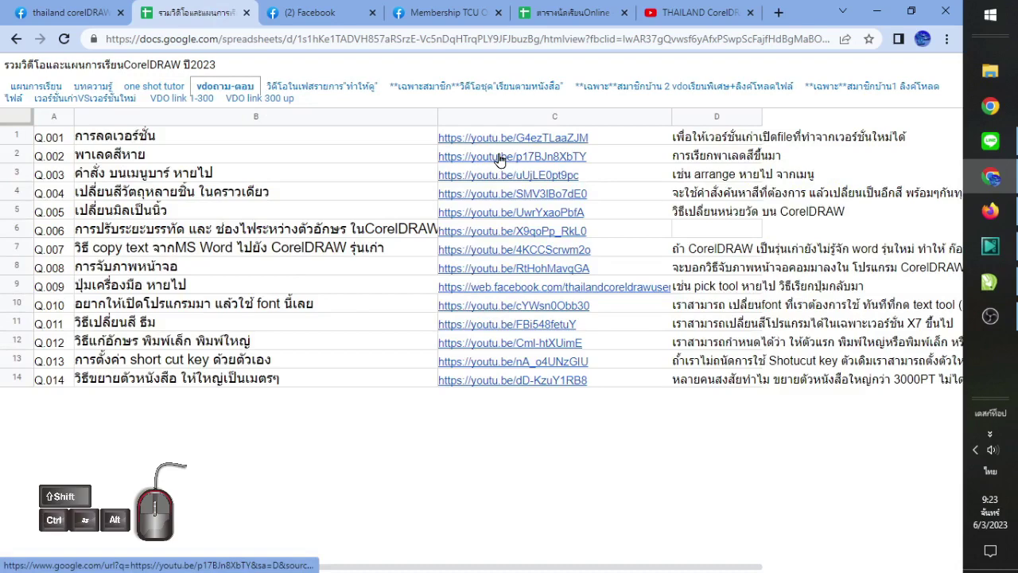
# Play the Q.002 missing-colour-palette video from its youtu.be link in the Q&A sheet
pyautogui.click(501, 163)
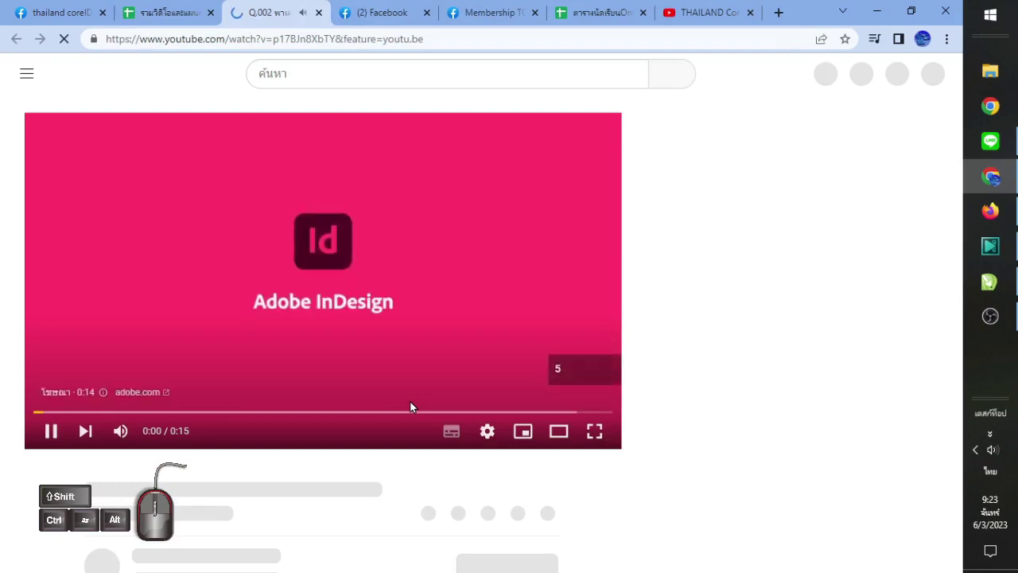
pyautogui.scroll(-3)
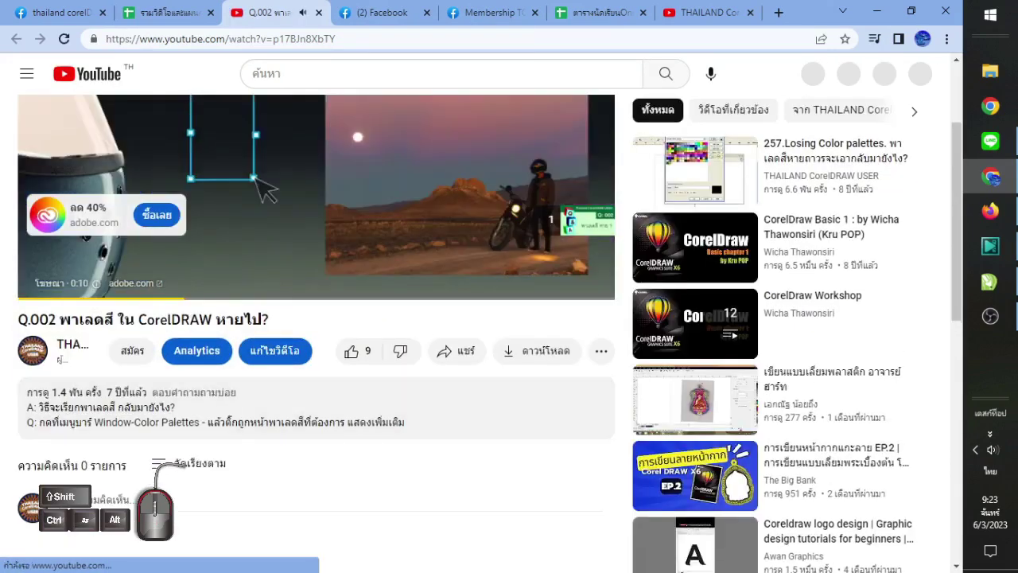
# Return to the plan and show the Facebook demonstration videos sheet listing EP.001–EP.006
pyautogui.click(324, 15)
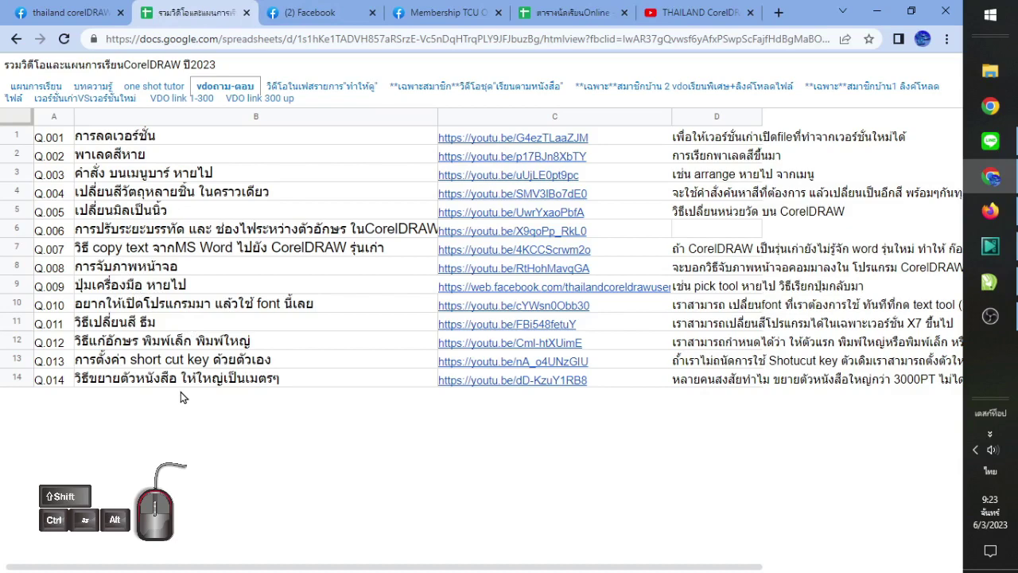
pyautogui.moveTo(170, 371); pyautogui.dragTo(223, 96)
pyautogui.scroll(3)
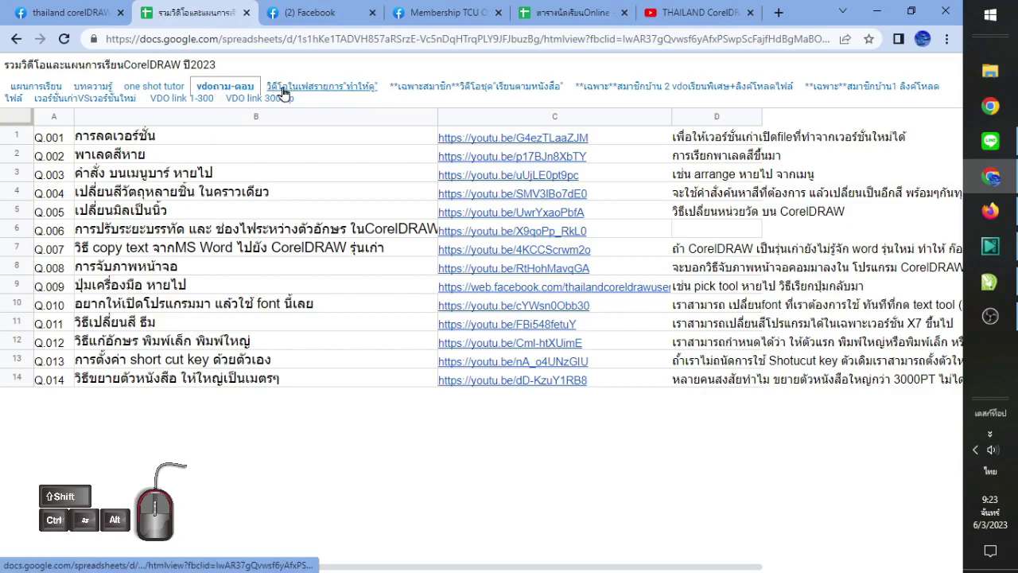
pyautogui.click(287, 97)
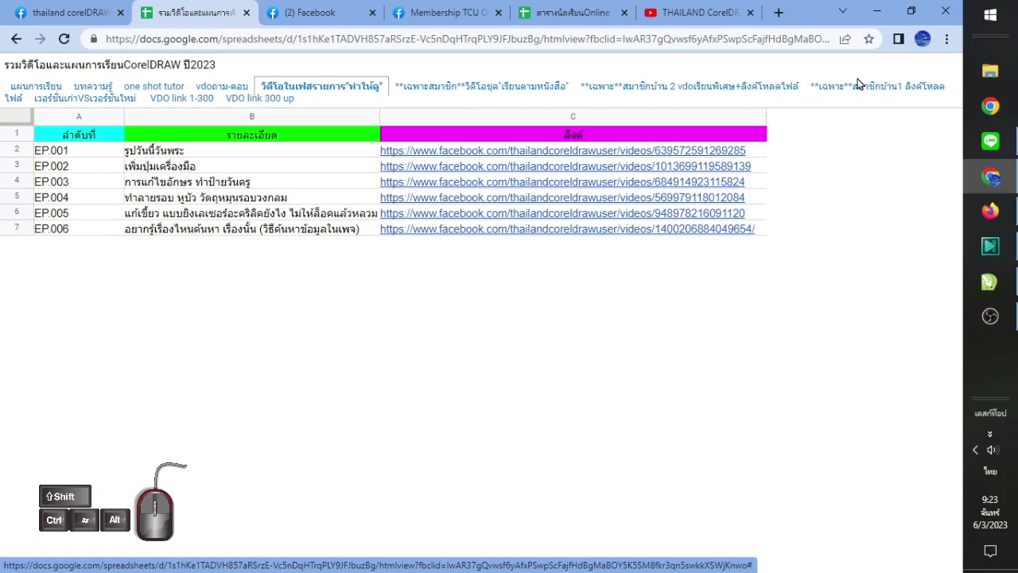
# Look through the members-only book course sheet and the members' special FC-numbered videos sheet
pyautogui.click(467, 98)
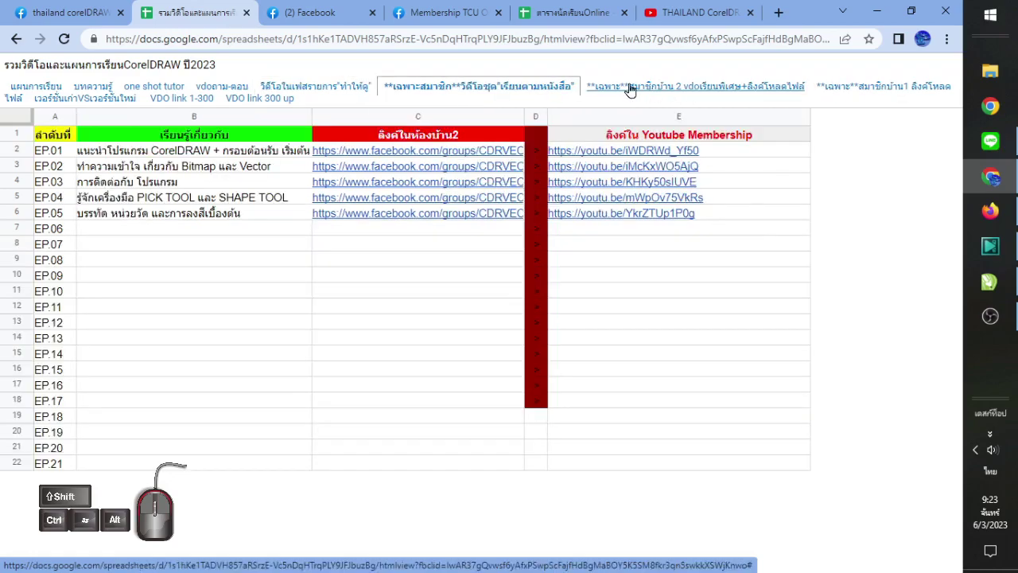
pyautogui.click(631, 93)
pyautogui.scroll(-3)
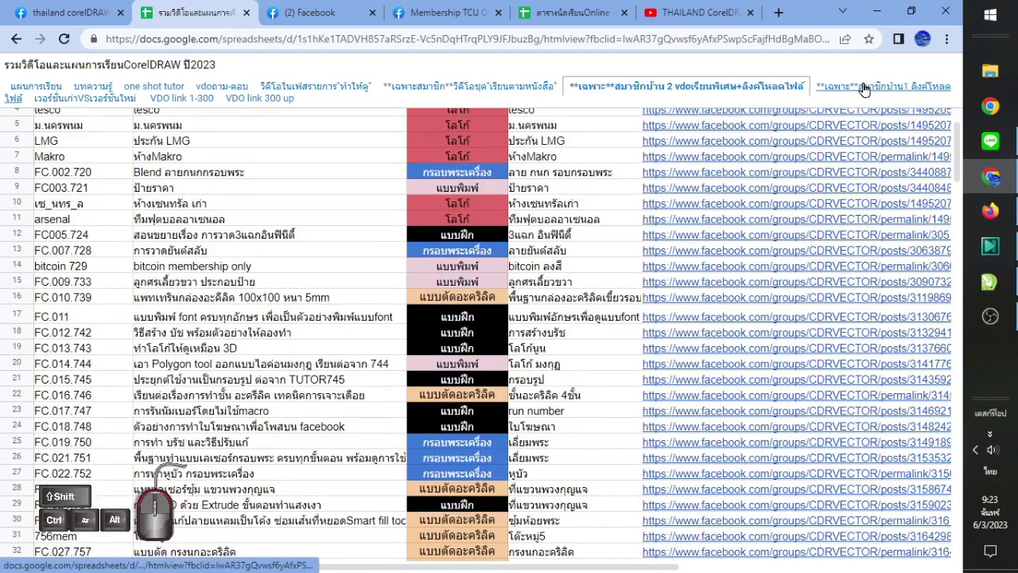
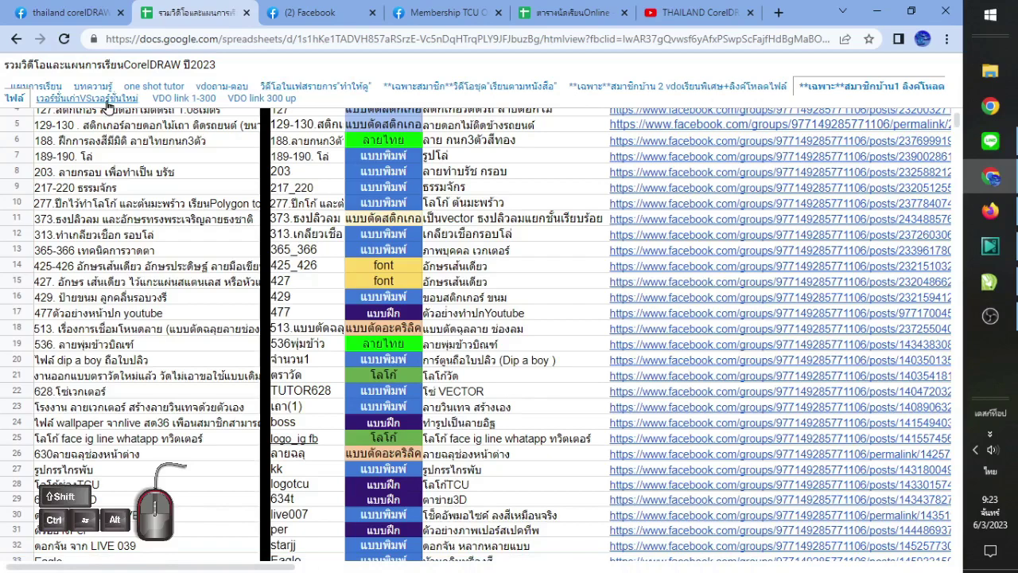
# View the old-versus-new version menu comparison sheet, then the VDO link 300 up sheet of numbered videos
pyautogui.click(76, 111)
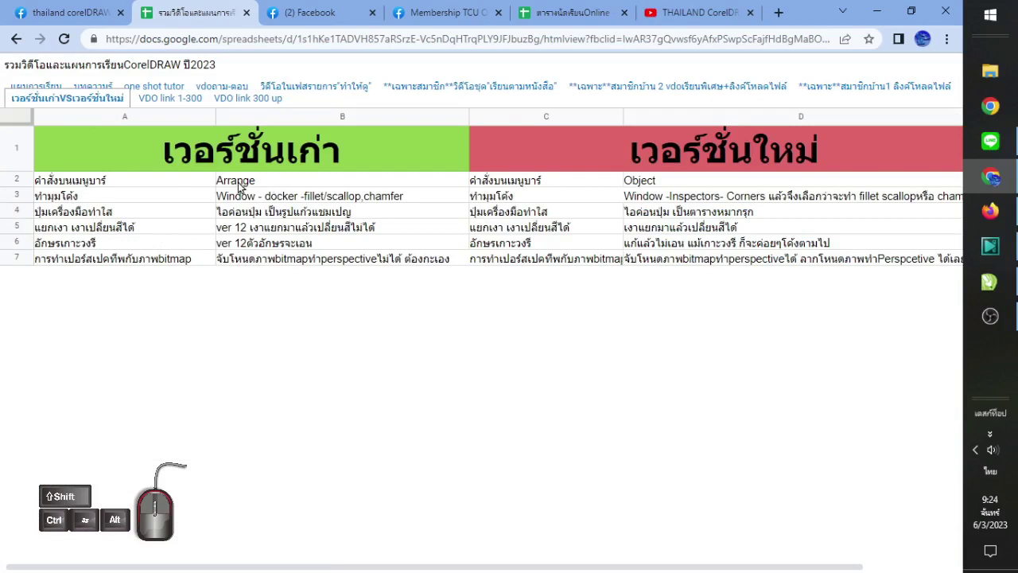
pyautogui.click(263, 185)
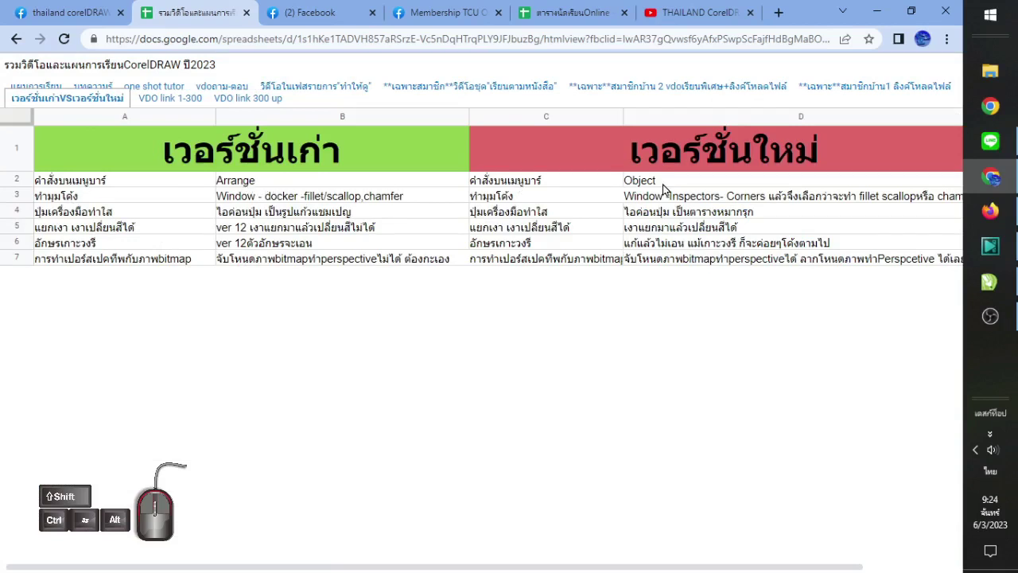
pyautogui.click(667, 185)
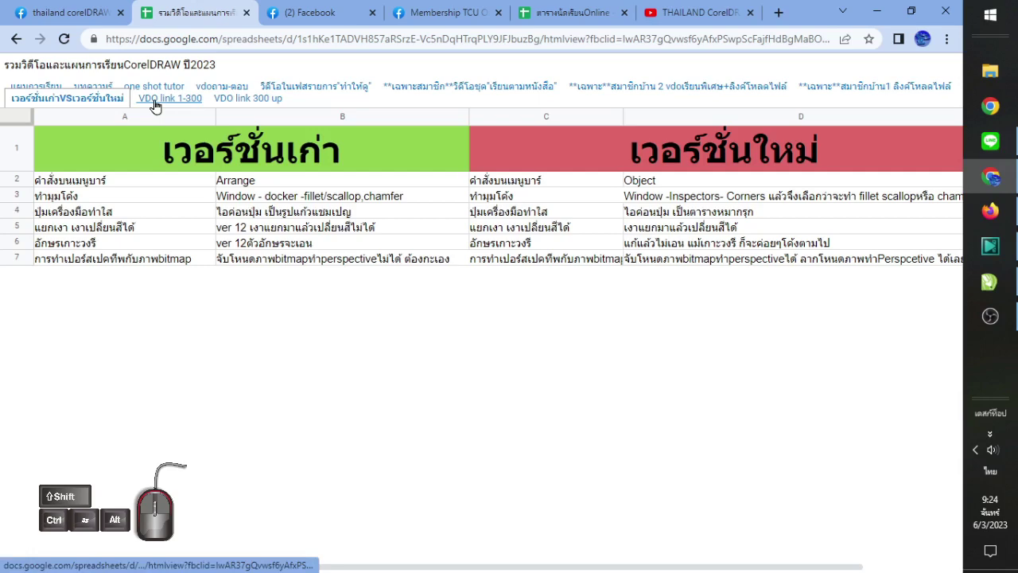
pyautogui.click(159, 109)
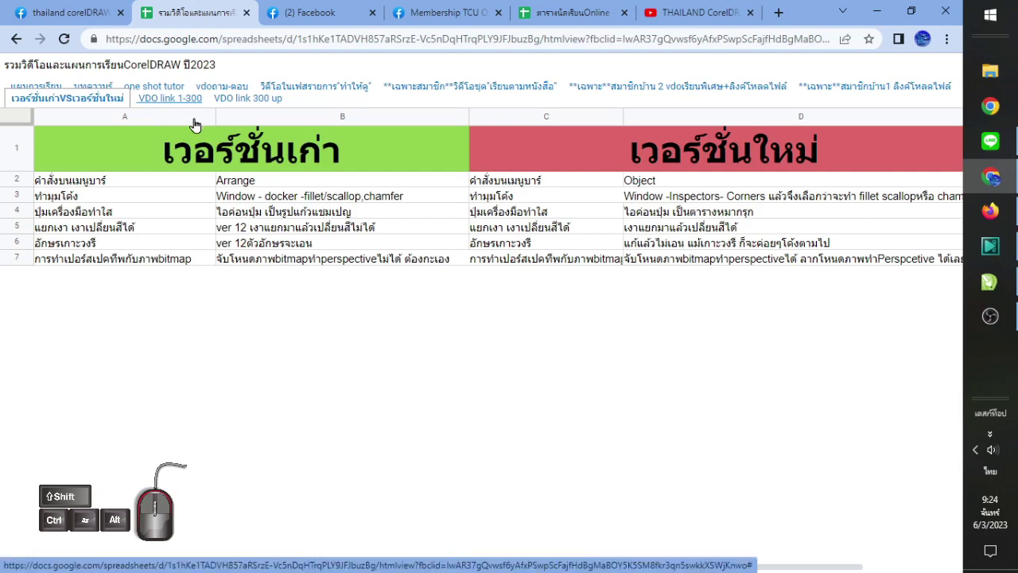
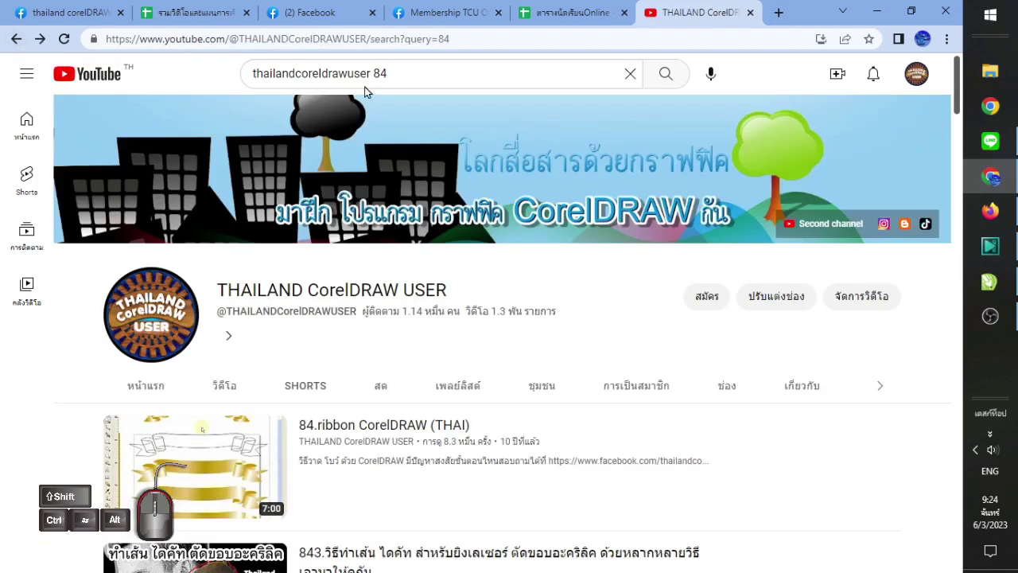
# Scroll the THAILAND CorelDRAW USER channel's section row and start an in-channel search
pyautogui.click(878, 395)
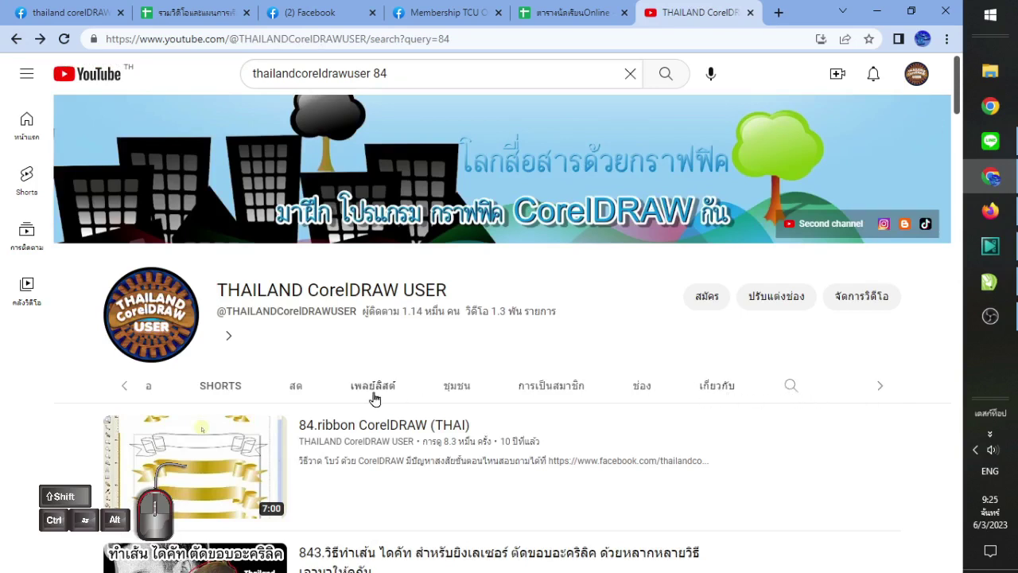
pyautogui.click(132, 392)
pyautogui.click(132, 392)
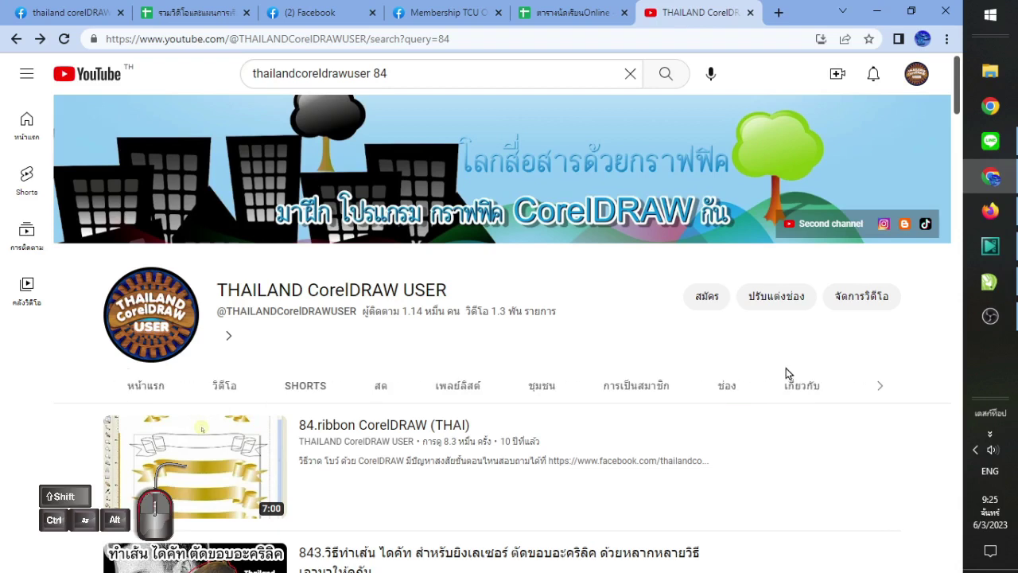
pyautogui.click(882, 394)
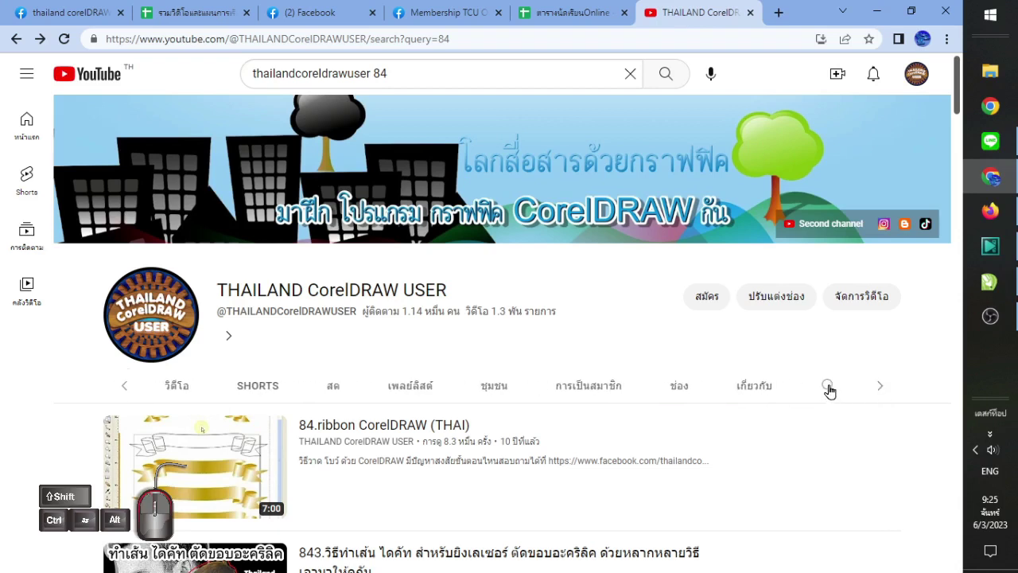
pyautogui.click(832, 394)
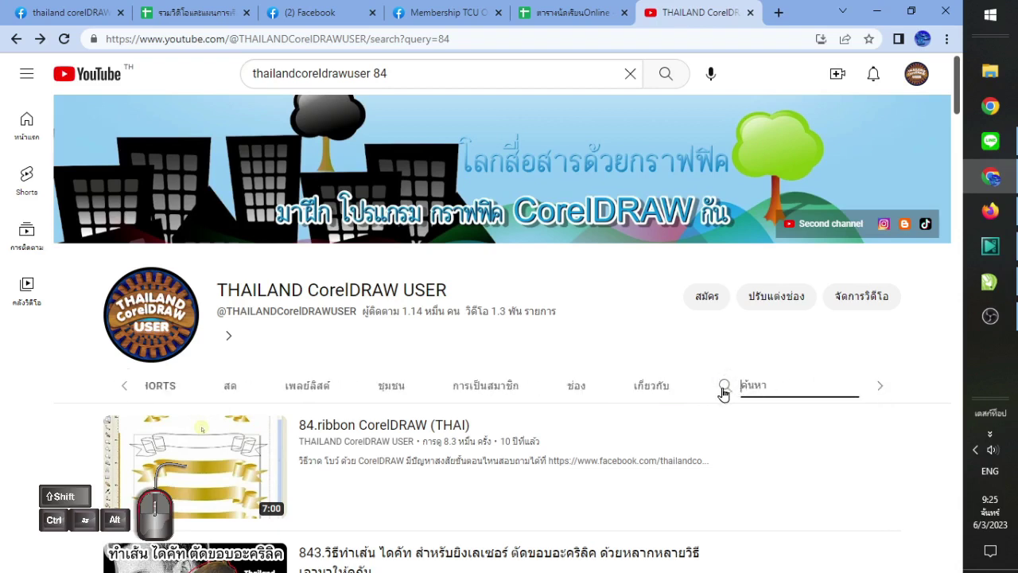
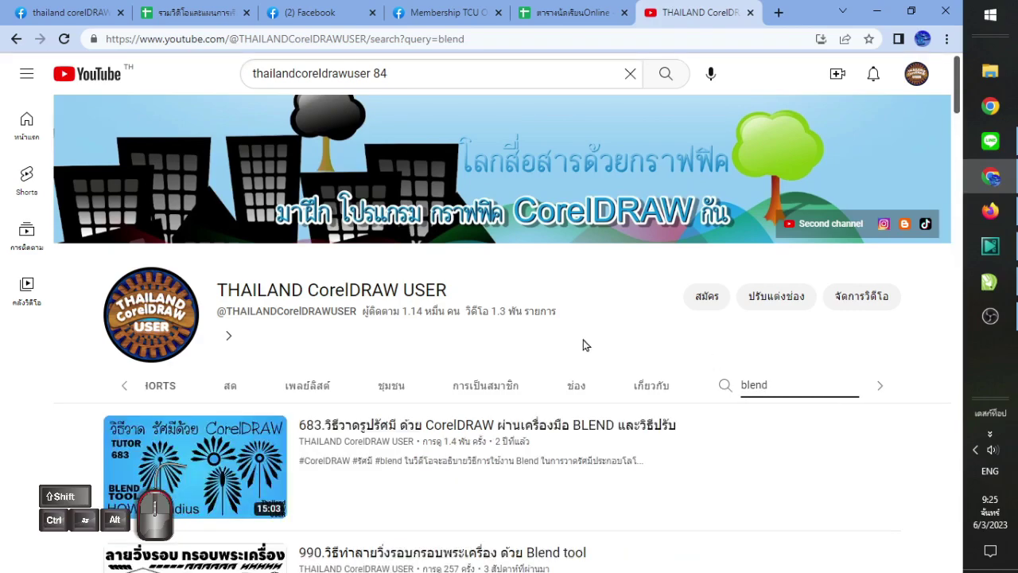
# Browse the channel's 'blend' search results, including lessons 683 and 990 on the Blend tool
pyautogui.scroll(-3)
pyautogui.scroll(-3)
pyautogui.scroll(-3)
pyautogui.scroll(-3)
pyautogui.scroll(3)
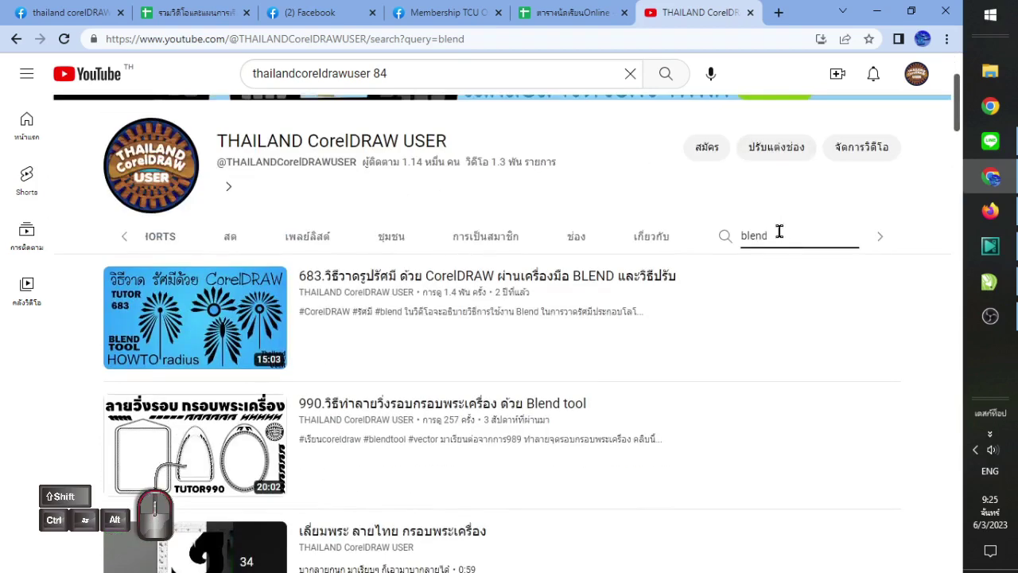
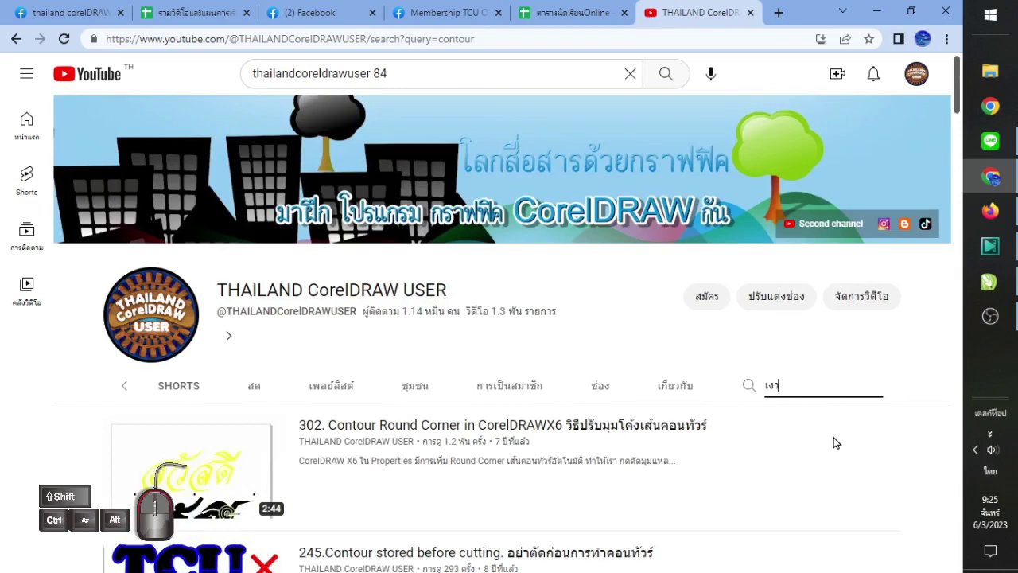
# Browse the channel's search results for shadow ('เงา') tutorial videos
pyautogui.scroll(-3)
pyautogui.scroll(-3)
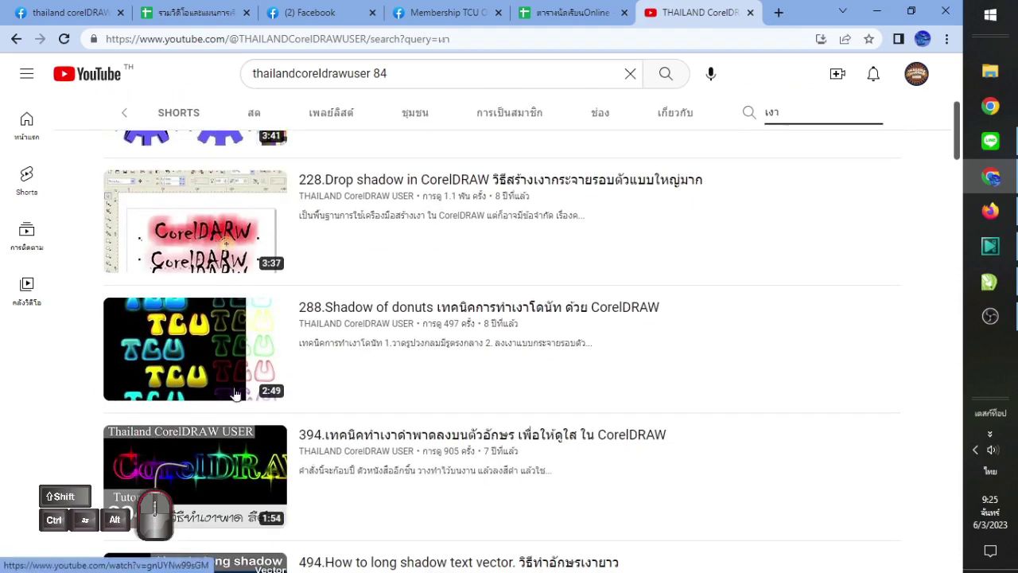
pyautogui.scroll(-3)
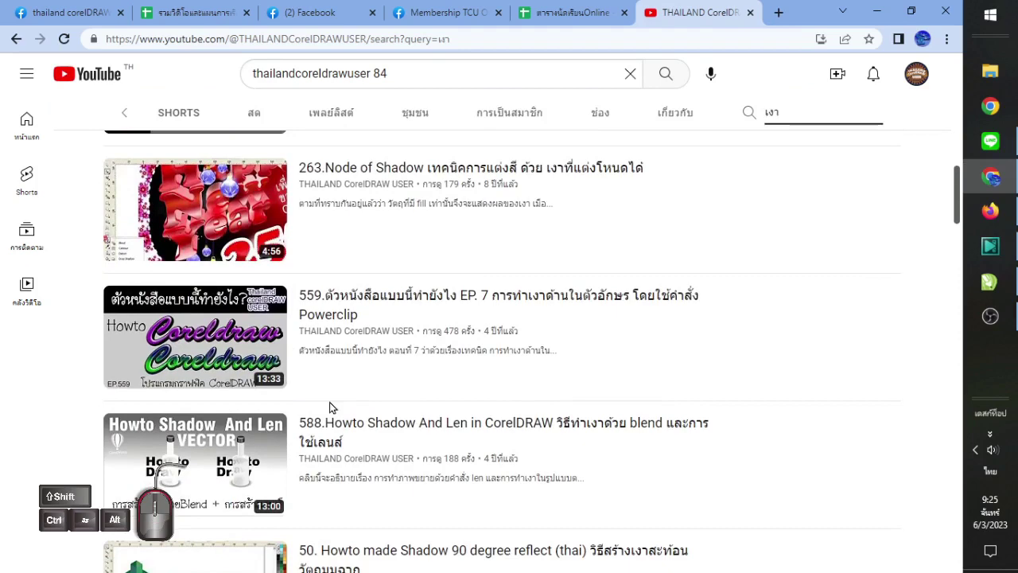
pyautogui.scroll(3)
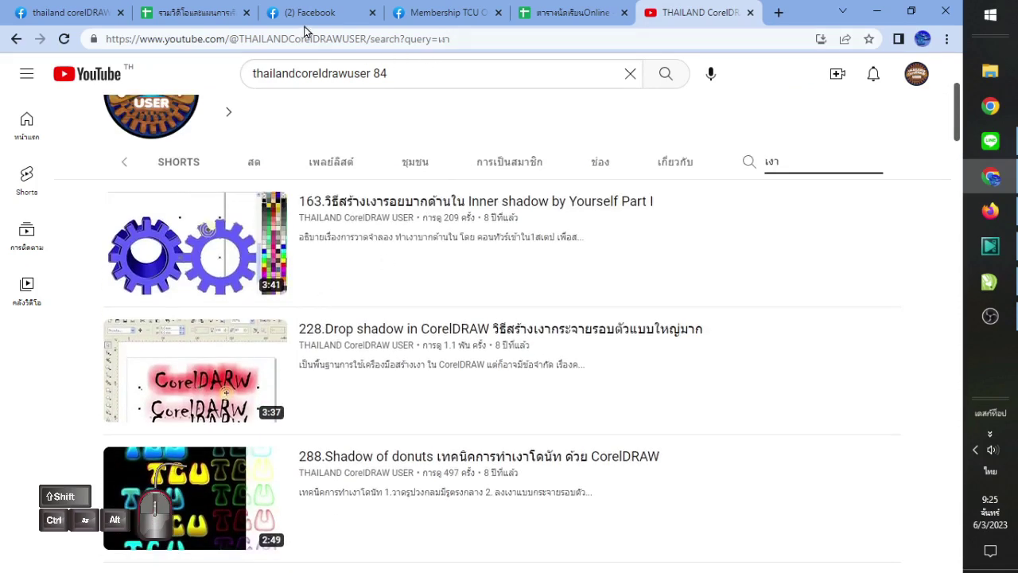
# Return to the CorelDRAW learning plan spreadsheet and view it from the top
pyautogui.click(204, 9)
pyautogui.moveTo(264, 247); pyautogui.dragTo(36, 81)
pyautogui.scroll(3)
# Switch to the 'แผนการเรียน' main learning plan sheet and scroll to its top
pyautogui.click(41, 92)
pyautogui.middleClick(335, 273)
pyautogui.scroll(3)
pyautogui.moveTo(340, 277); pyautogui.dragTo(339, 278)
pyautogui.scroll(3)
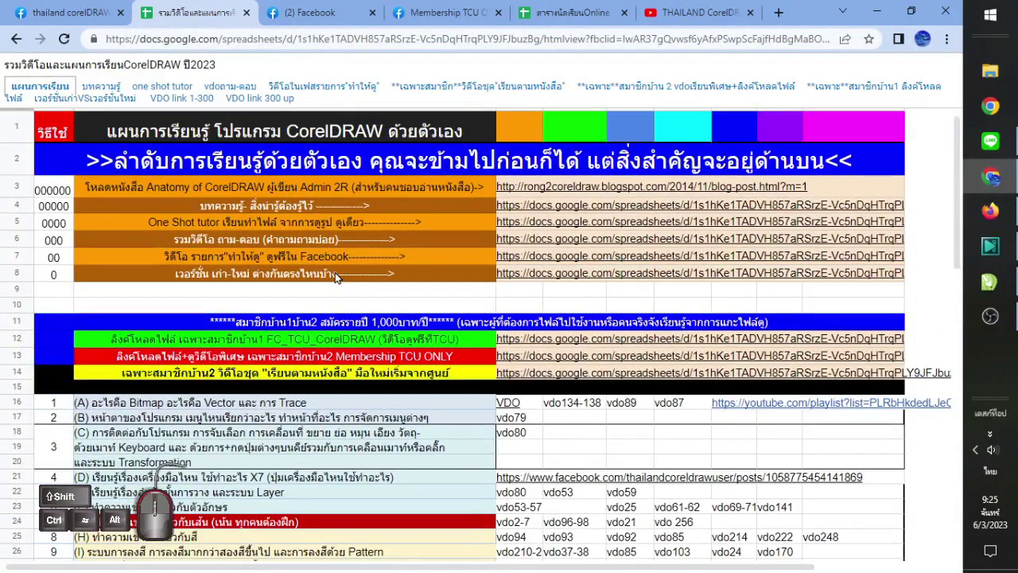